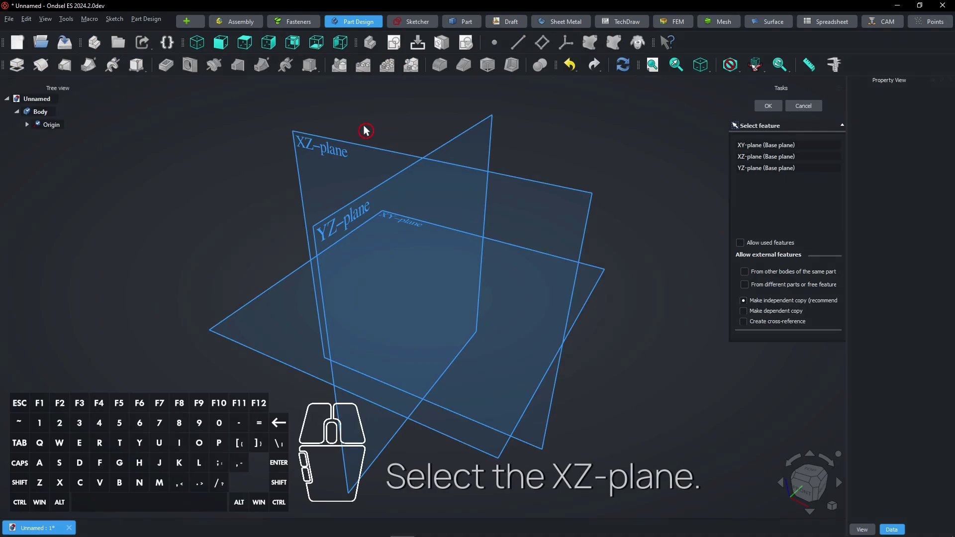
- Draw the closed polyline profile with a small notch on the XZ-plane, right of the vertical axis
click(360, 151)
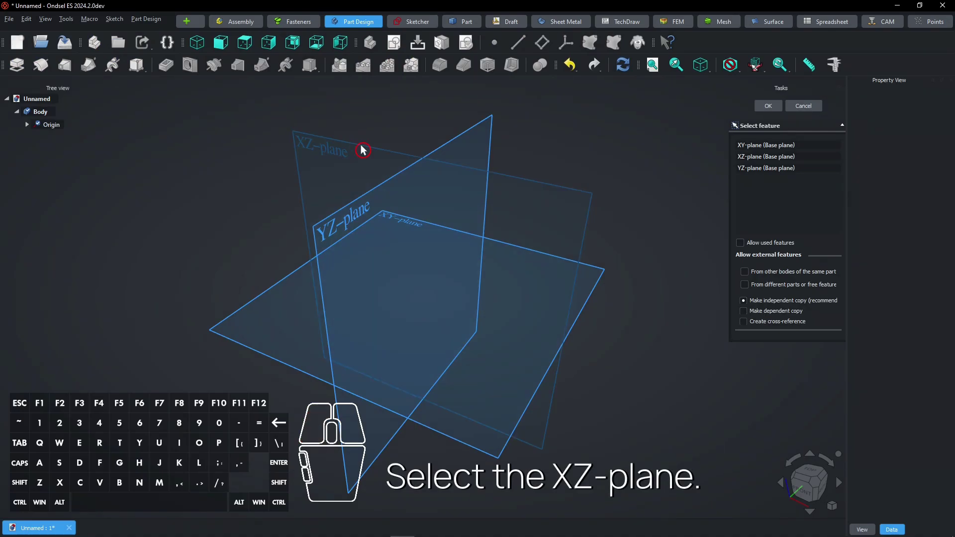
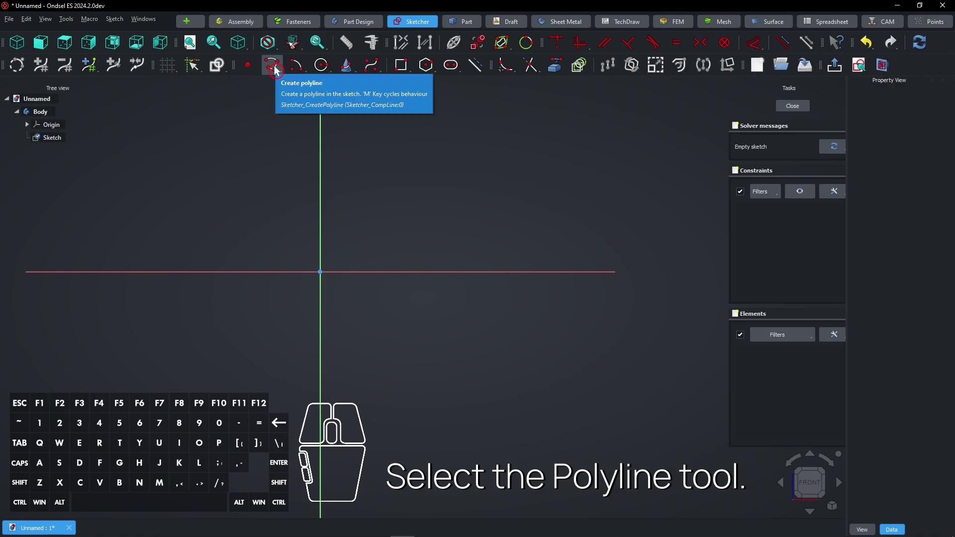
click(276, 67)
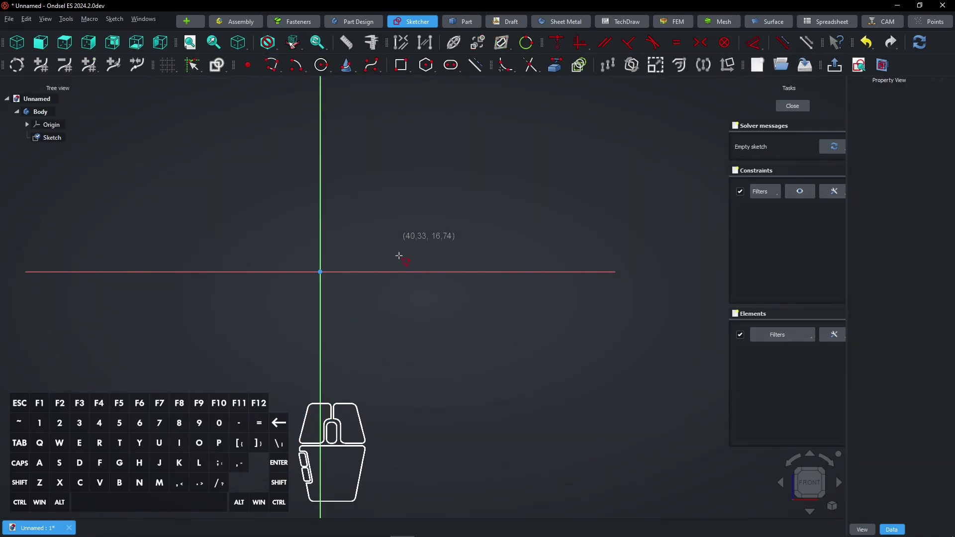
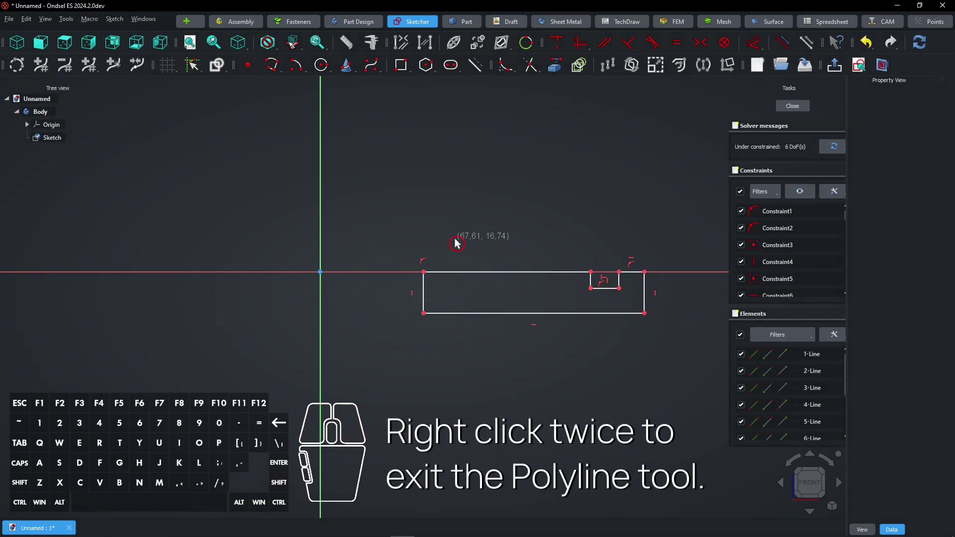
right_click(456, 241)
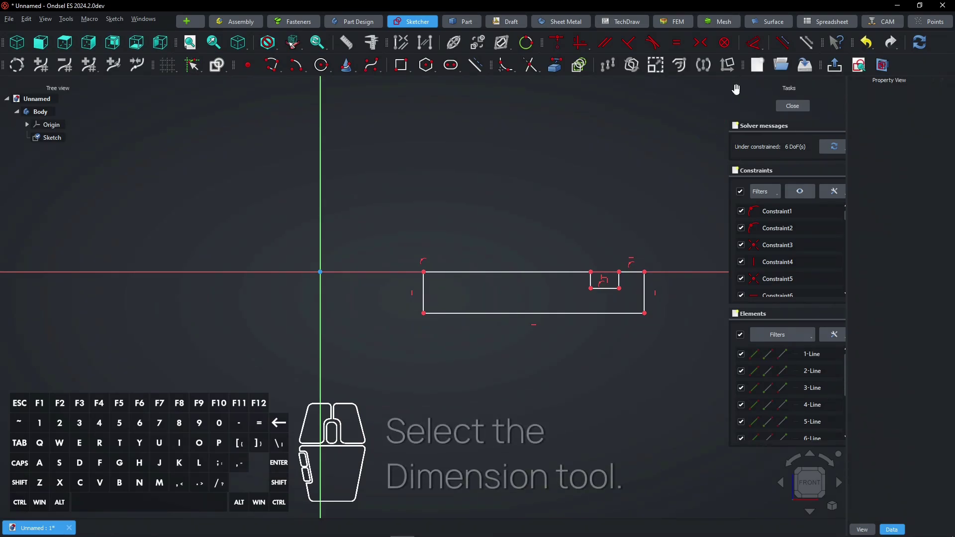
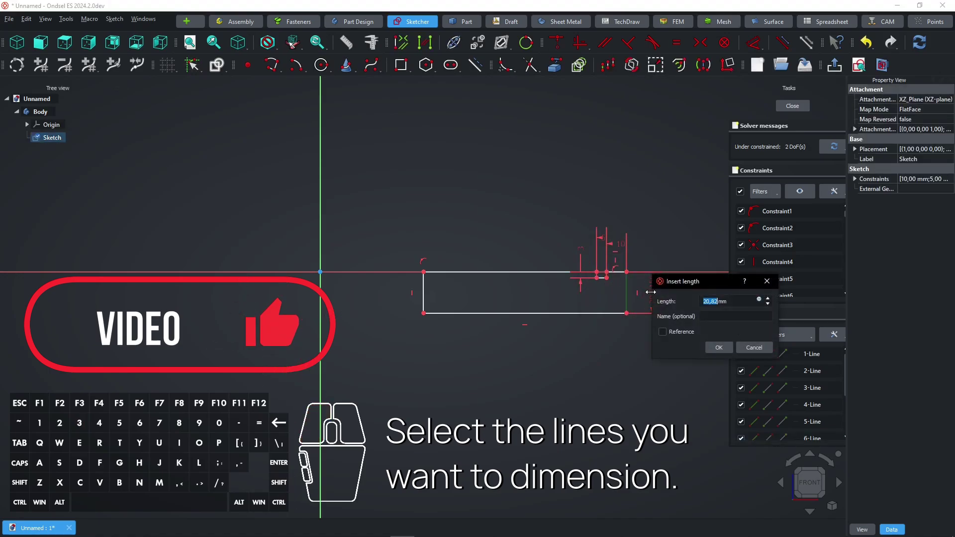
- Enter a length dimension of 20 on a notch edge of the profile
key(2)
key(0)
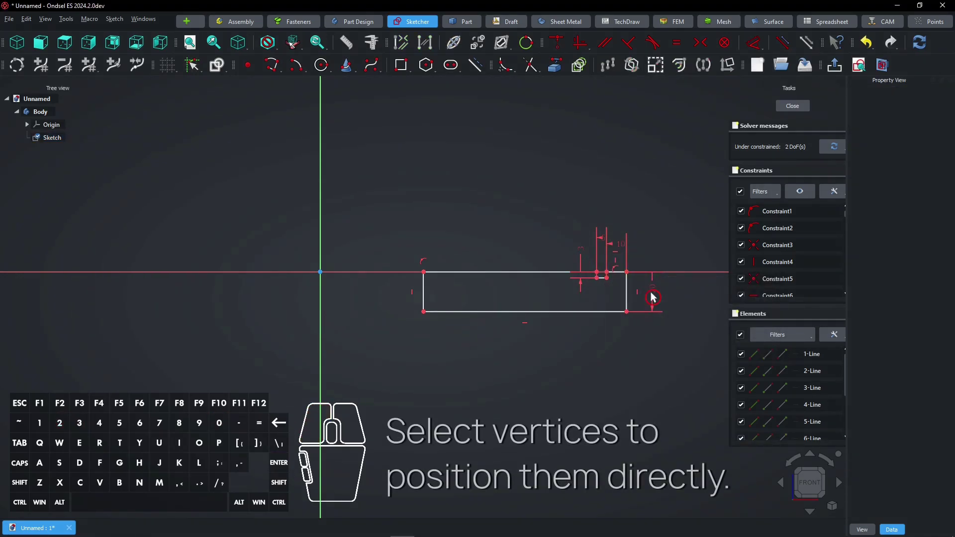
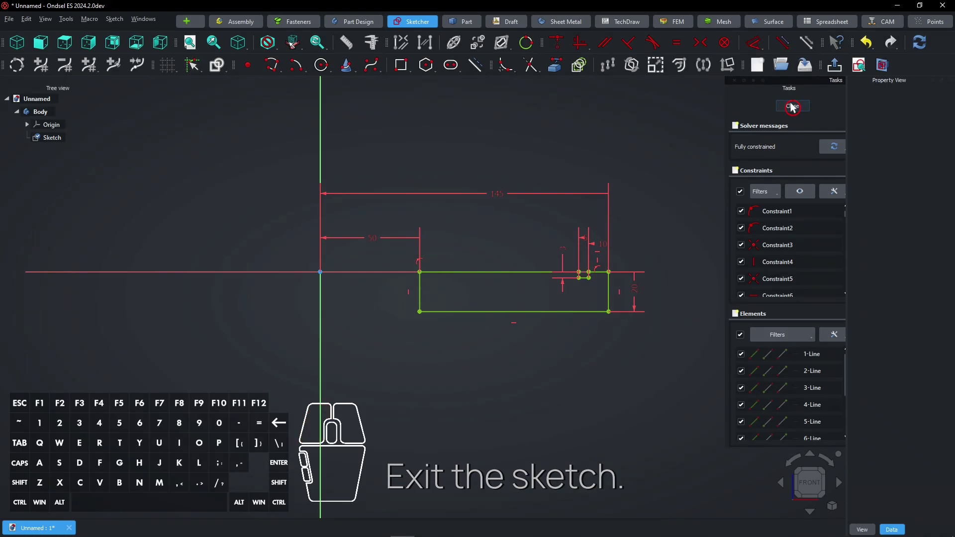
- Orbit and zoom the view to inspect the profile before revolving it 360° into the flange ring
scroll(down, 3)
right_click(550, 254)
middle_click(311, 191)
scroll(down, 3)
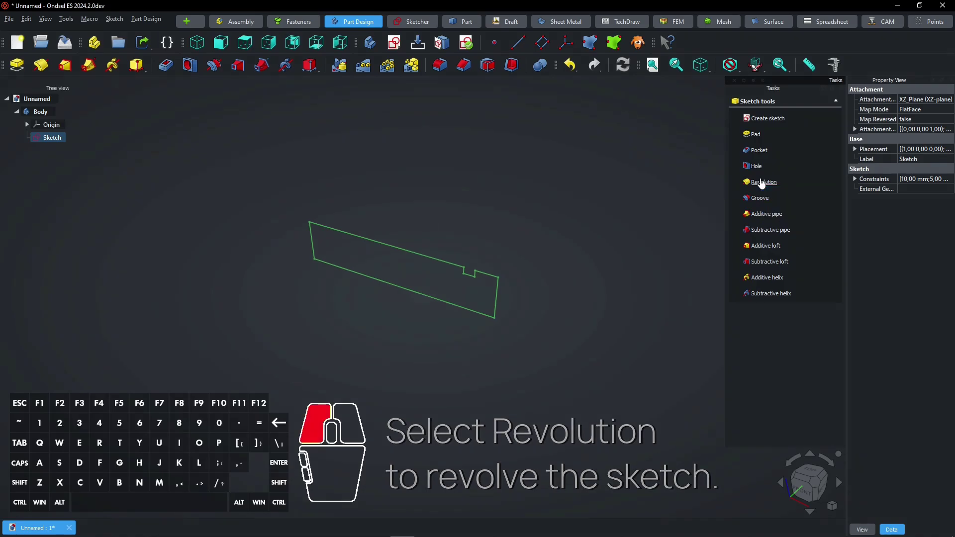
drag(492, 262, 481, 308)
scroll(down, 3)
right_click(525, 332)
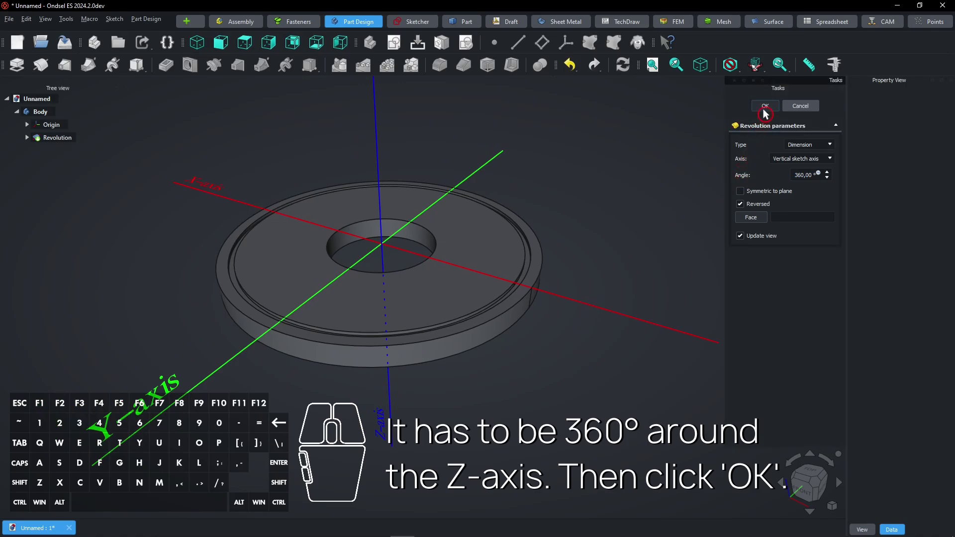
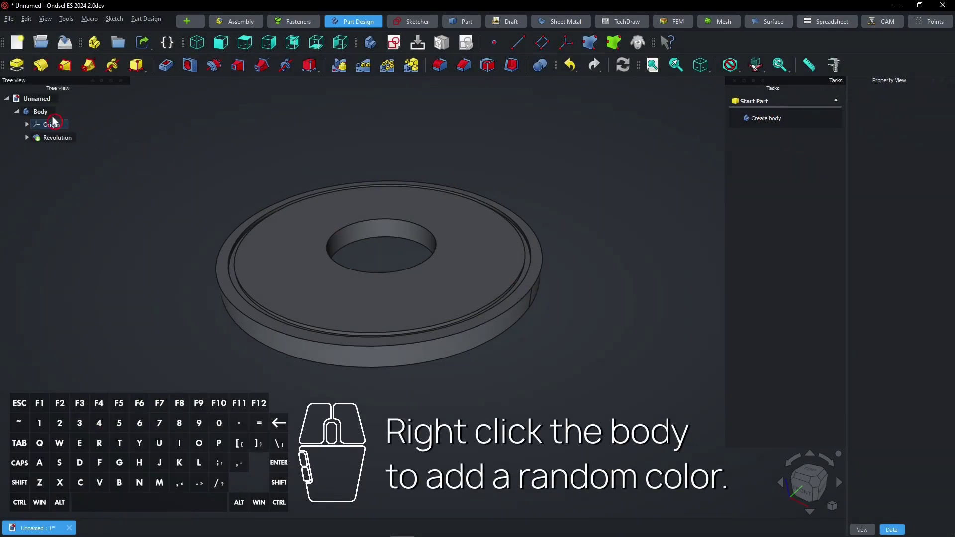
- Give the flange body a random colour from its context menu
right_click(44, 114)
click(86, 249)
click(115, 234)
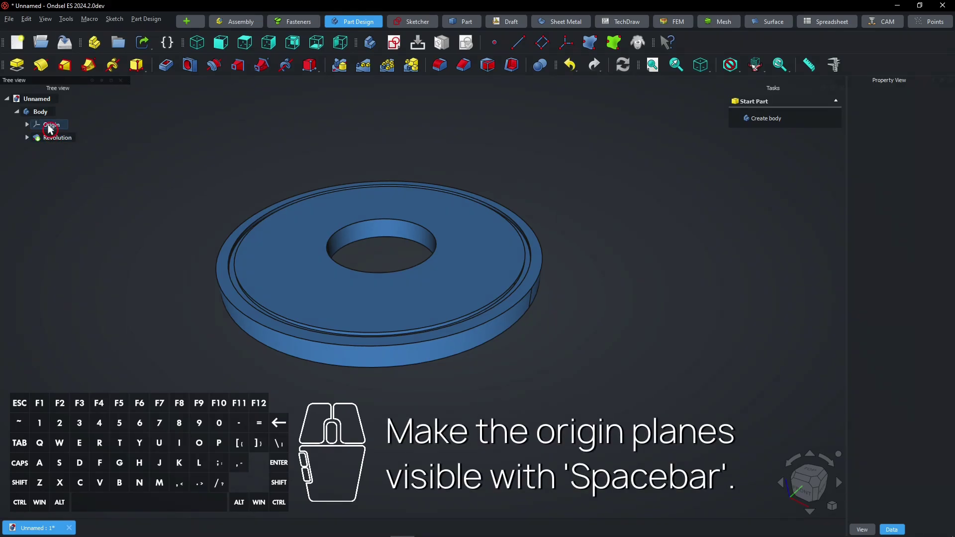
- Show the origin planes and create a new sketch on the XY-plane
click(50, 126)
key(space)
click(92, 176)
click(300, 170)
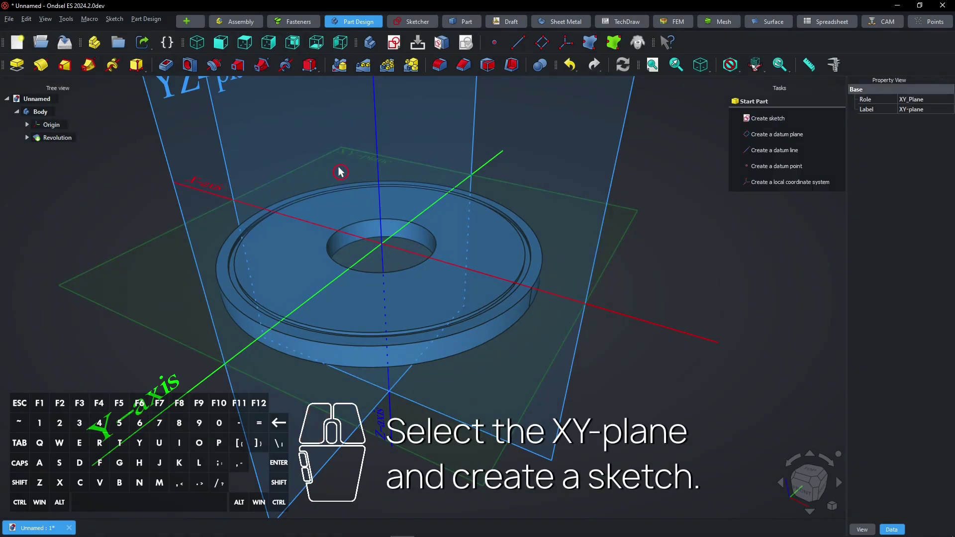
click(765, 123)
click(49, 126)
- Hide the origin planes and draw a radius 11 circle on the vertical axis
key(space)
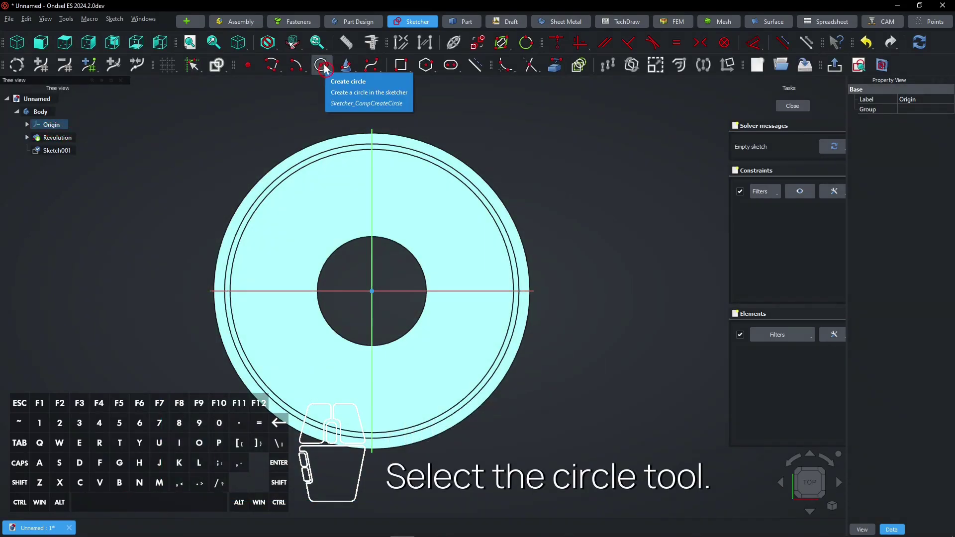
click(326, 66)
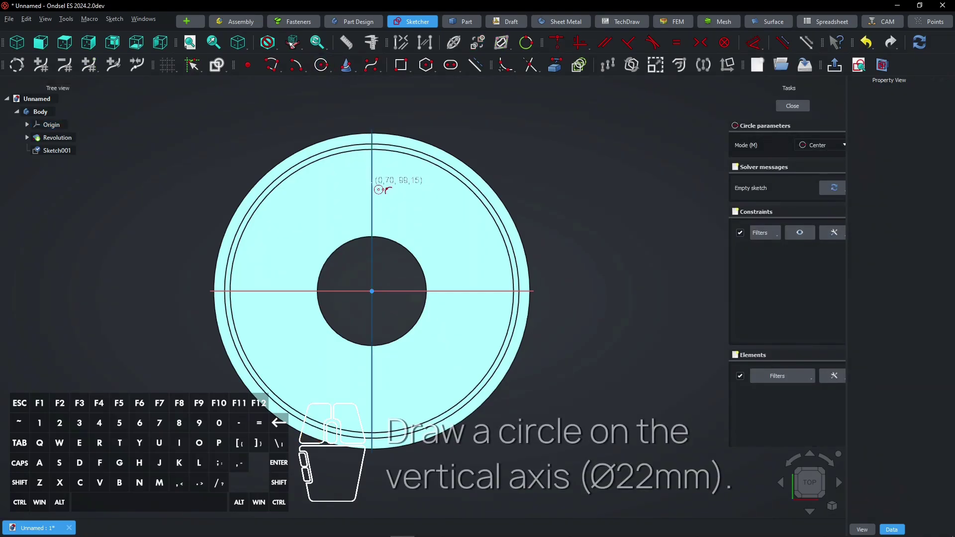
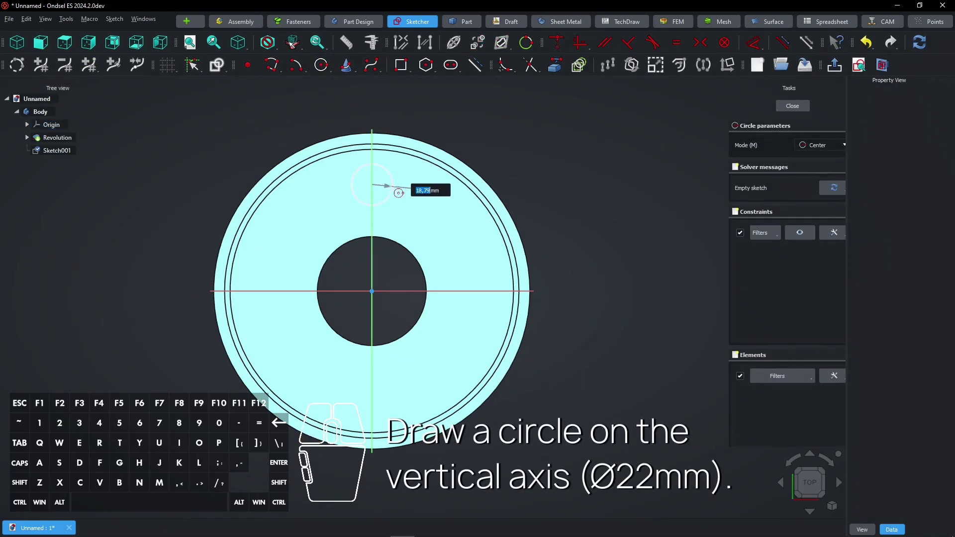
key(1)
key(1)
key(Return)
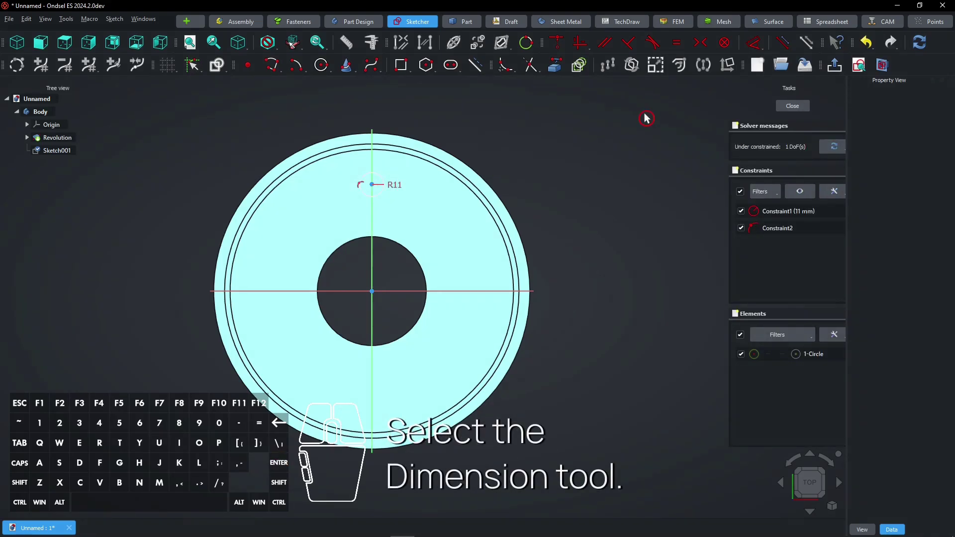
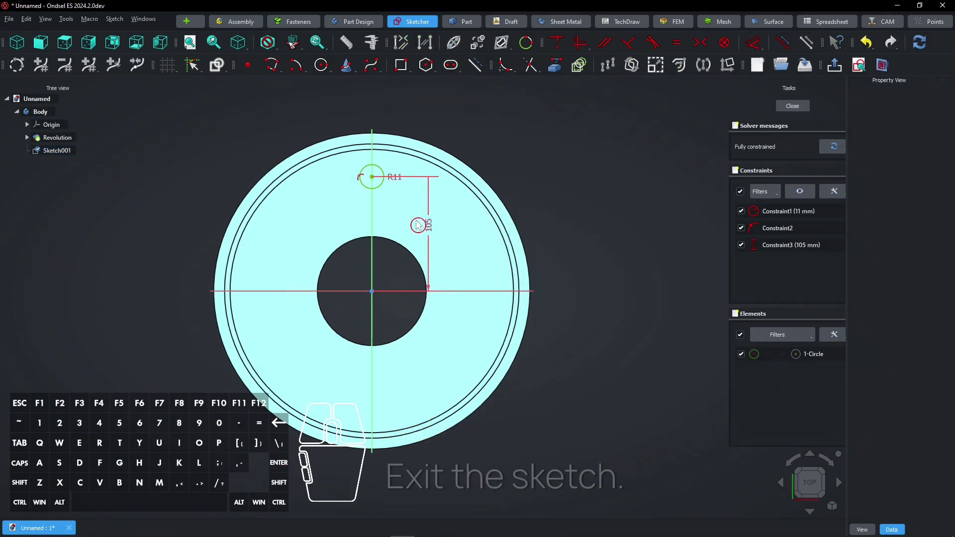
- Close the sketch and cut the circle as a through-all Pocket, then select it for patterning
click(791, 108)
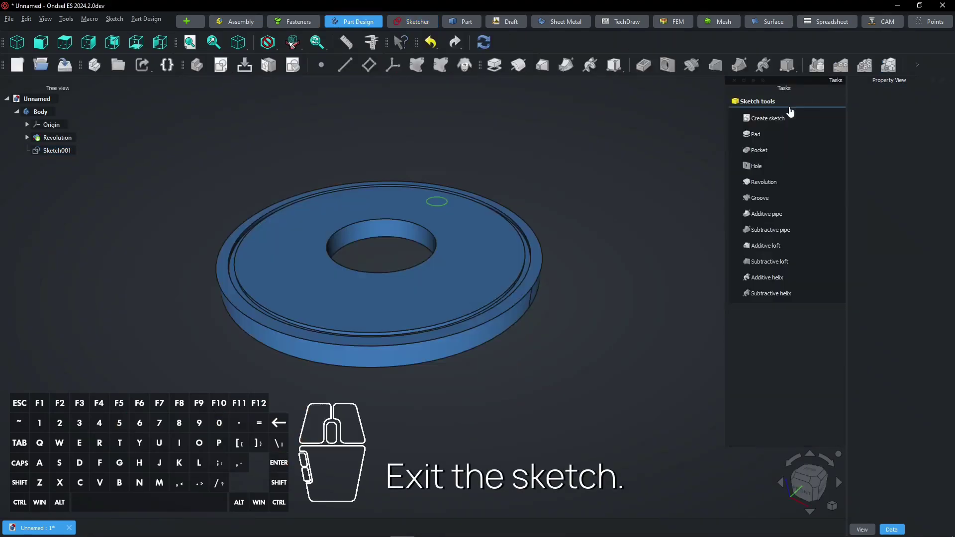
click(766, 160)
click(779, 147)
click(787, 156)
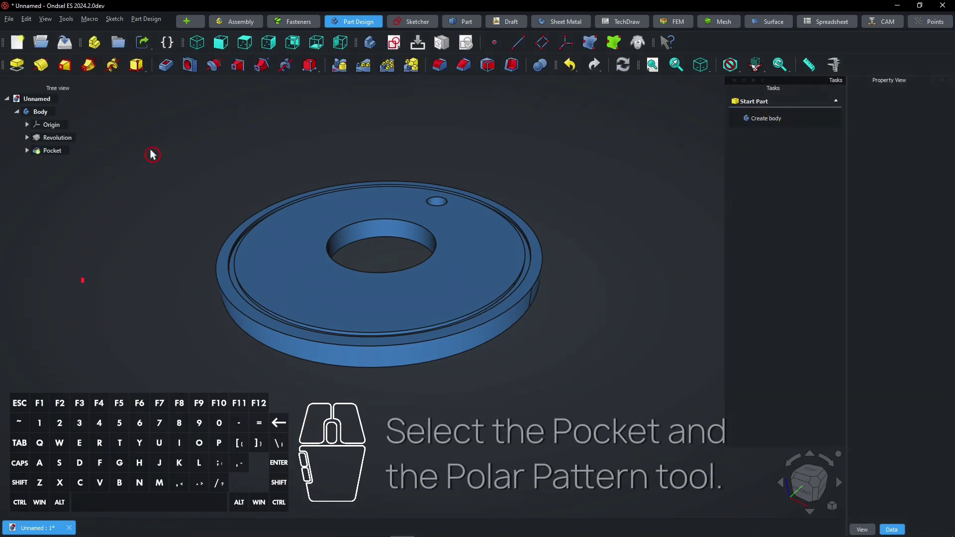
click(50, 154)
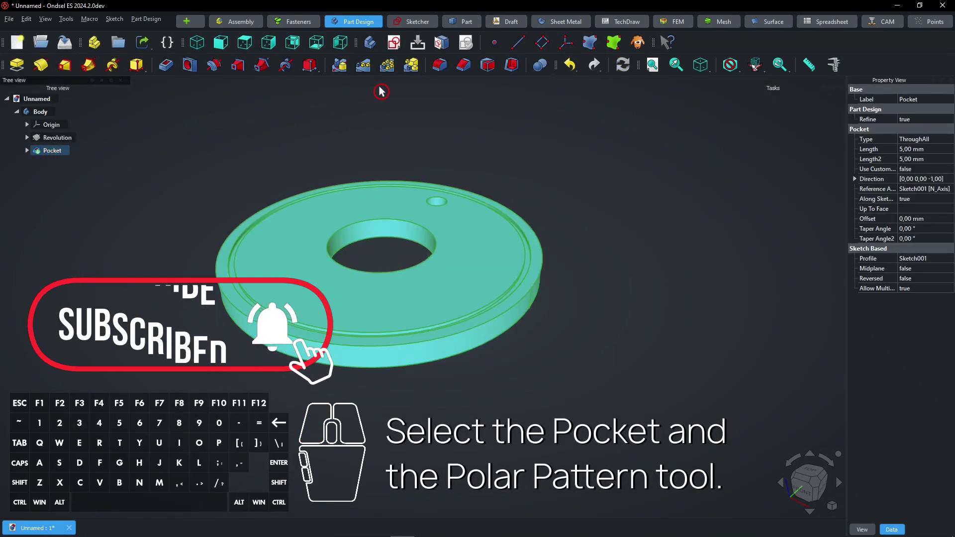
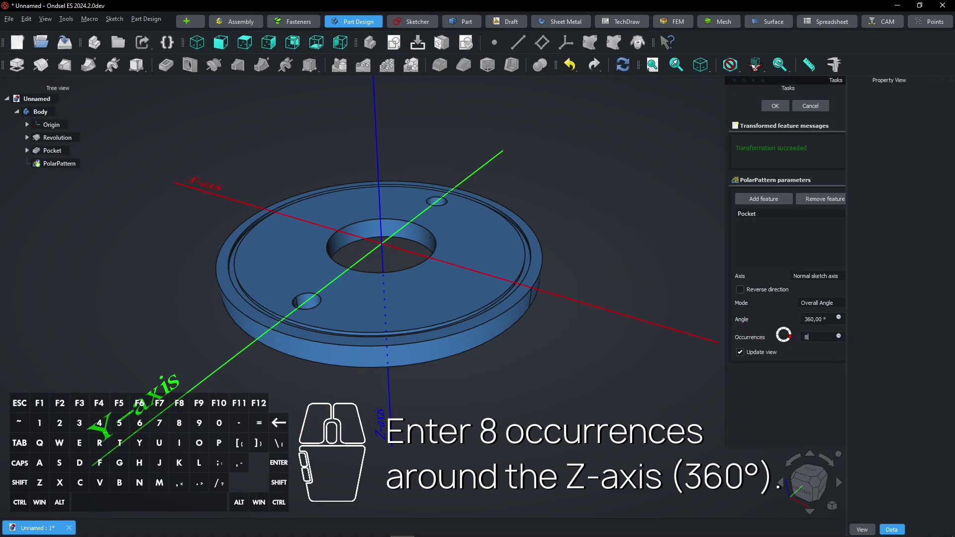
- Confirm the eight-hole polar pattern and start a chamfer on the outer rim and bore faces
click(780, 107)
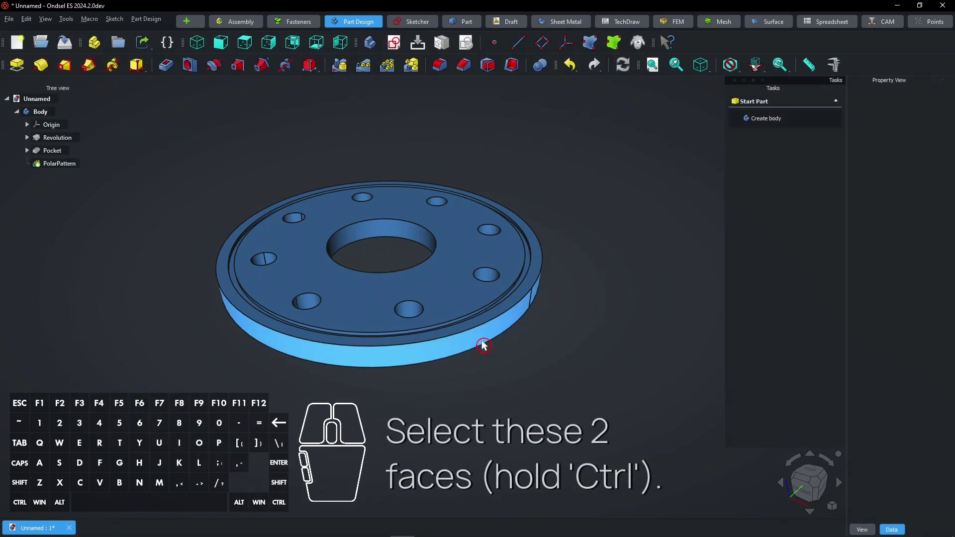
click(460, 343)
click(373, 232)
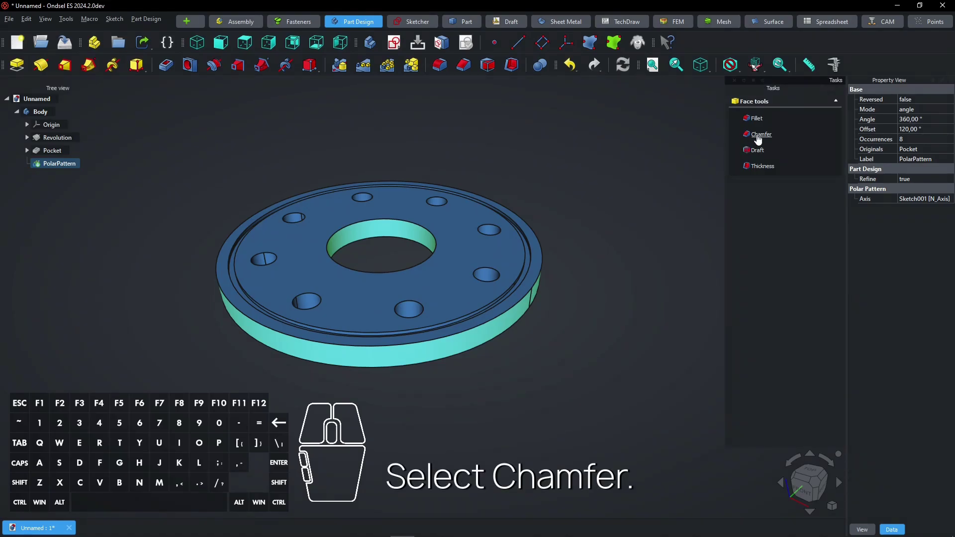
click(759, 142)
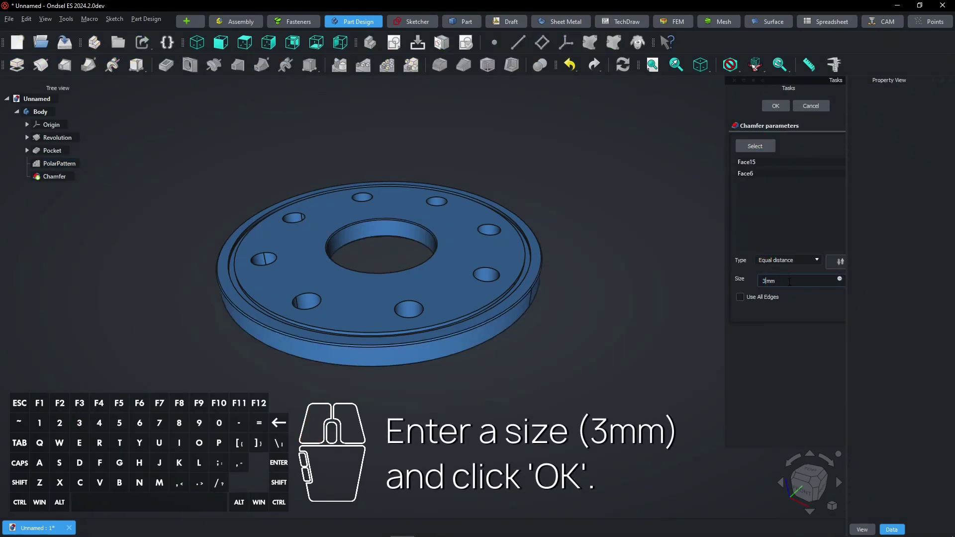